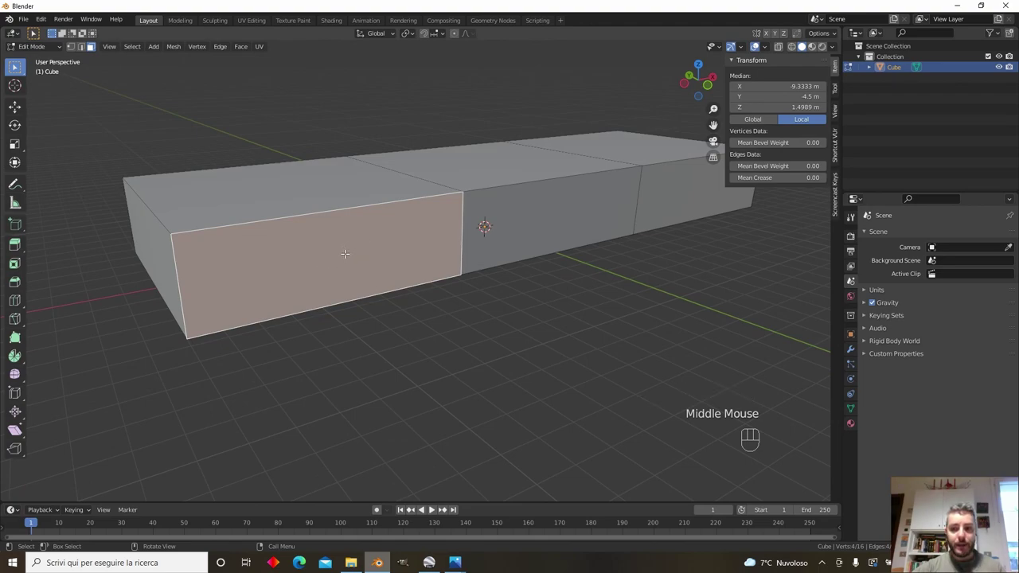
Step: Separate the side face into its own 9.33 m by 3 m panel, Cube.001, and frame it in front view
left_click_drag(432, 509, 463, 511)
scroll("down", 3)
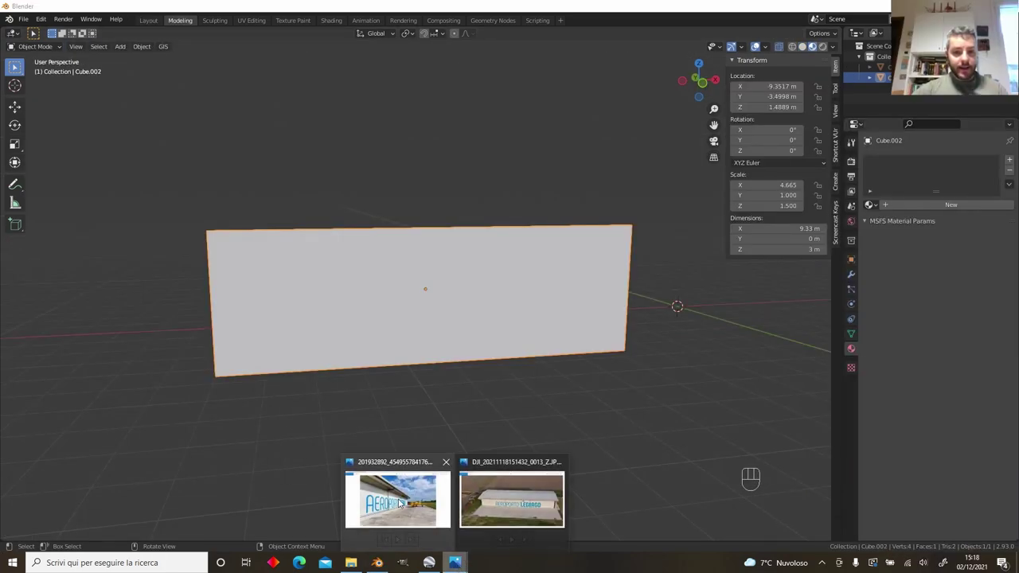
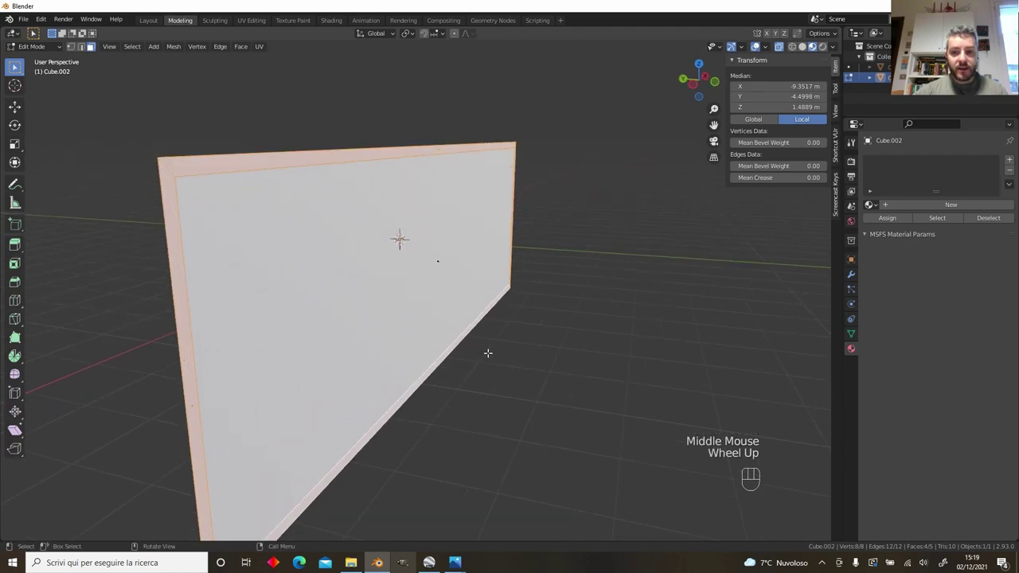
Step: Extrude the panel's border faces outward along their normal to form a raised rim
key("e")
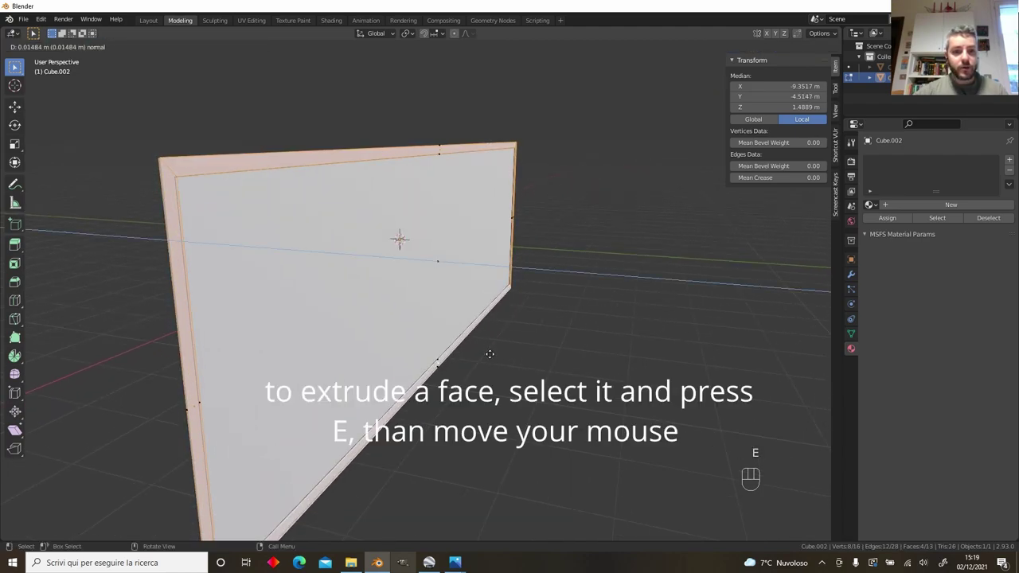
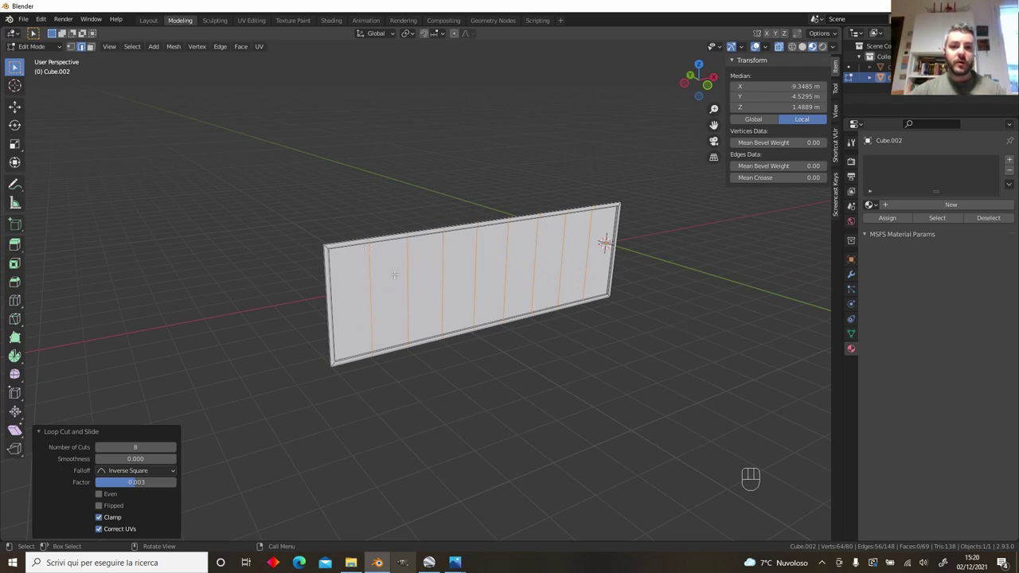
Step: Raise the loop cuts to 8 and browse the panel's metal material with its MSFS Standard parameters
left_click_drag(919, 205, 940, 355)
scroll("down", 3)
scroll("down", 3)
left_click_drag(943, 498, 908, 435)
scroll("down", 3)
Step: Assign the pvc_door material slot to Cube.002 and adjust the metal material's metallic value to 0.213 with a grey base colour
left_click_drag(986, 410, 949, 391)
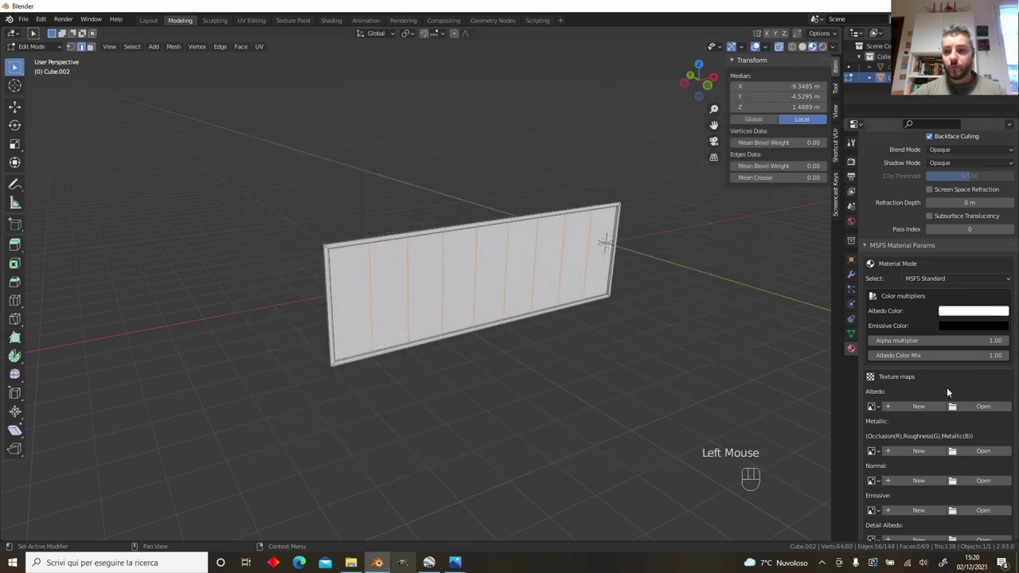
scroll("up", 3)
scroll("up", 3)
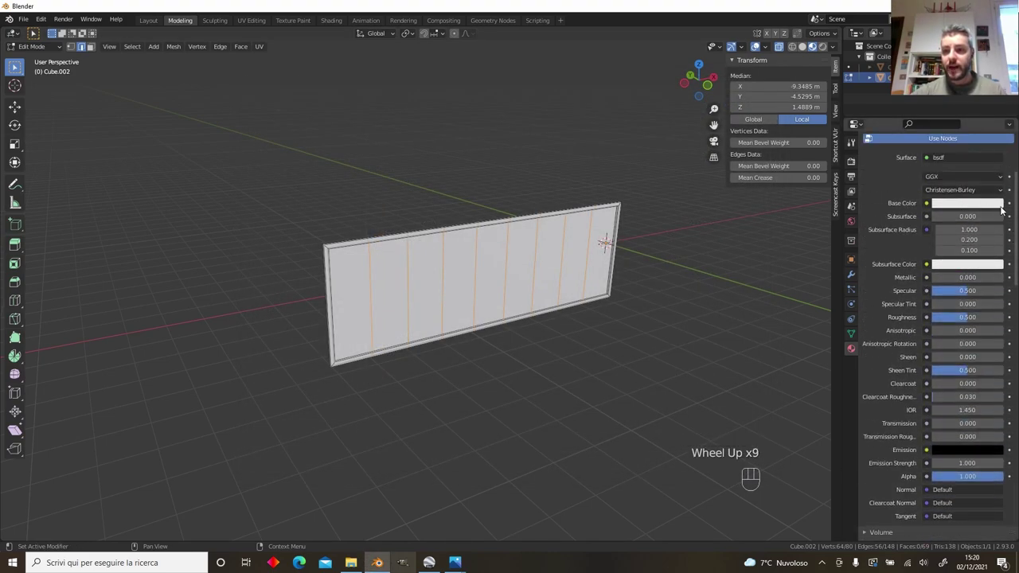
scroll("down", 3)
scroll("up", 3)
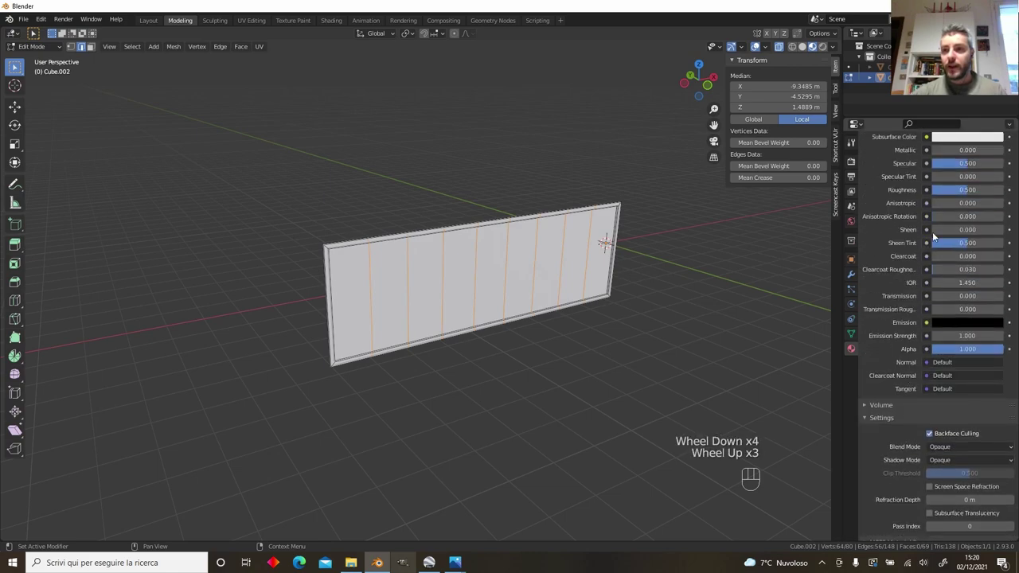
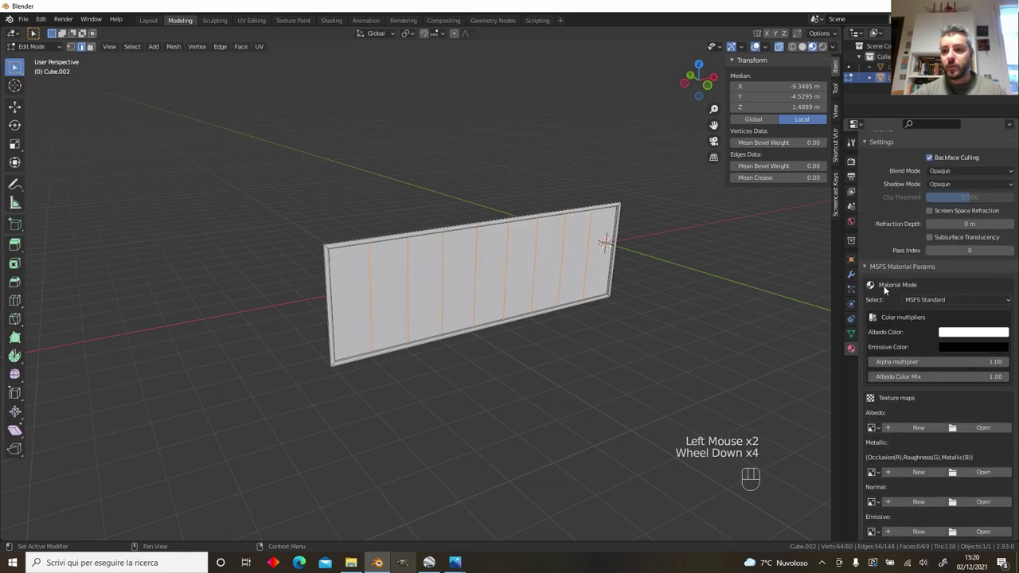
left_click(964, 311)
scroll("down", 3)
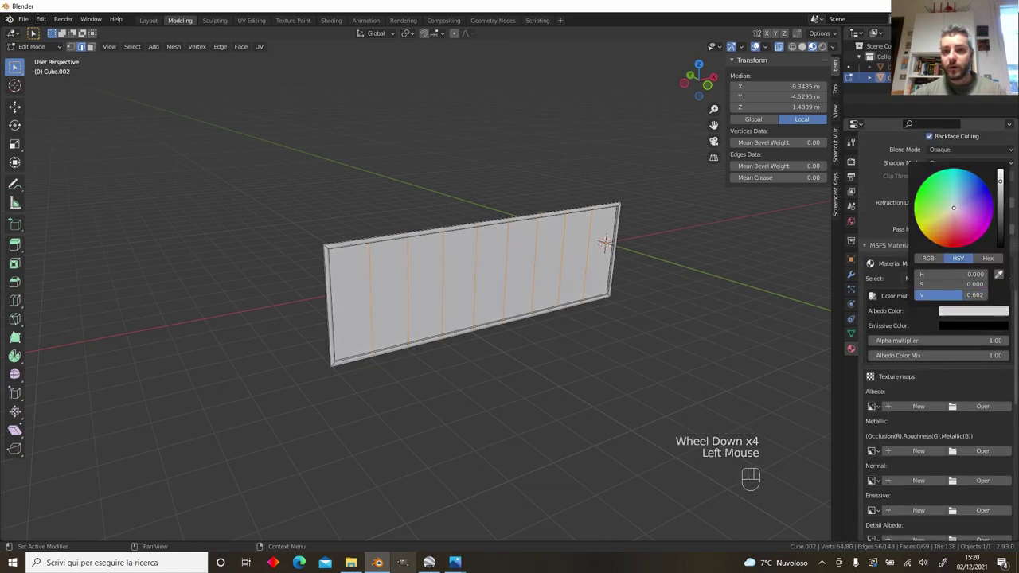
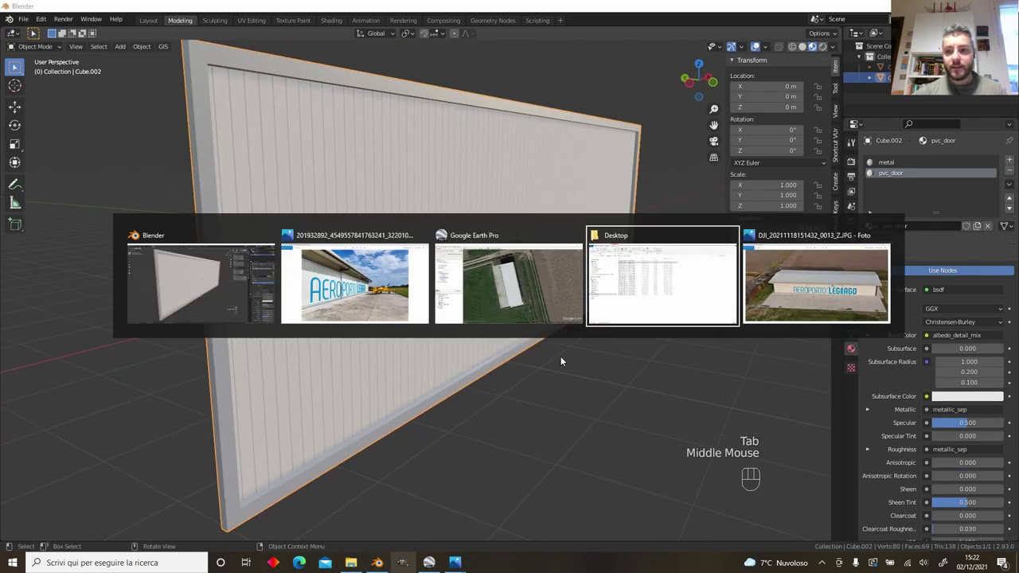
middle_click(564, 361)
scroll("down", 3)
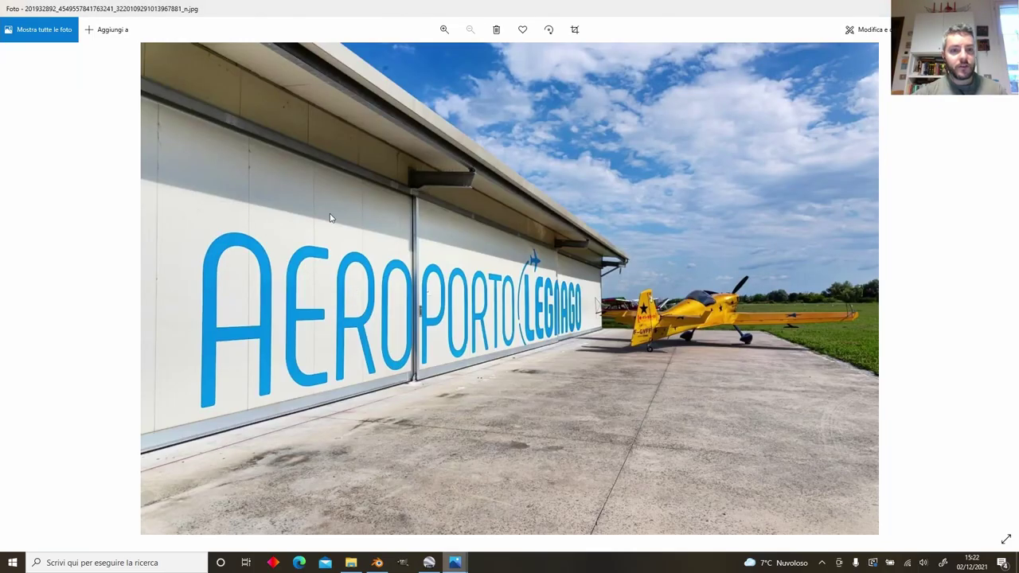
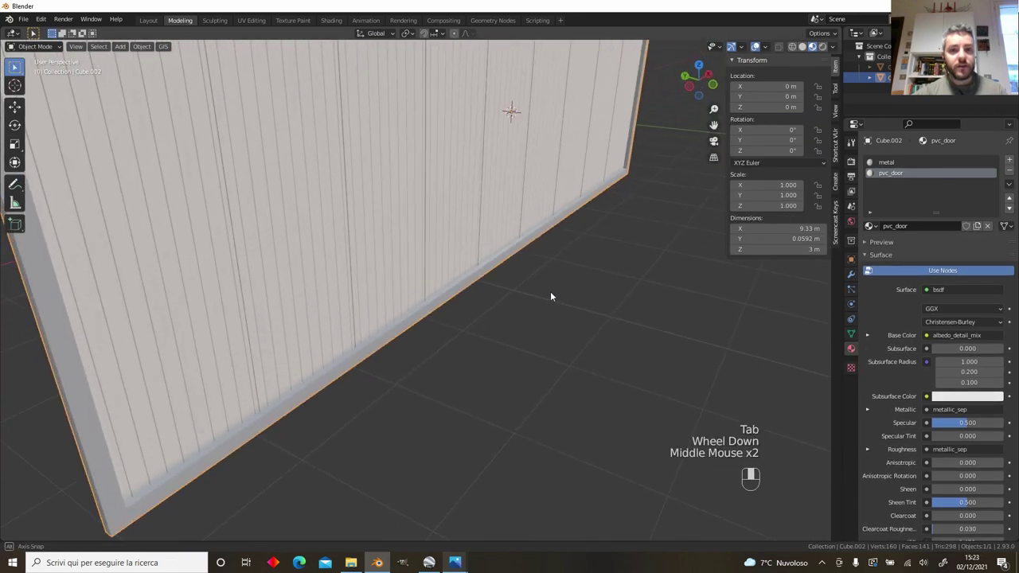
Step: Bring up the DJI drone photo of the lettered hangar wall for reference
scroll("down", 3)
left_click_drag(570, 278, 565, 283)
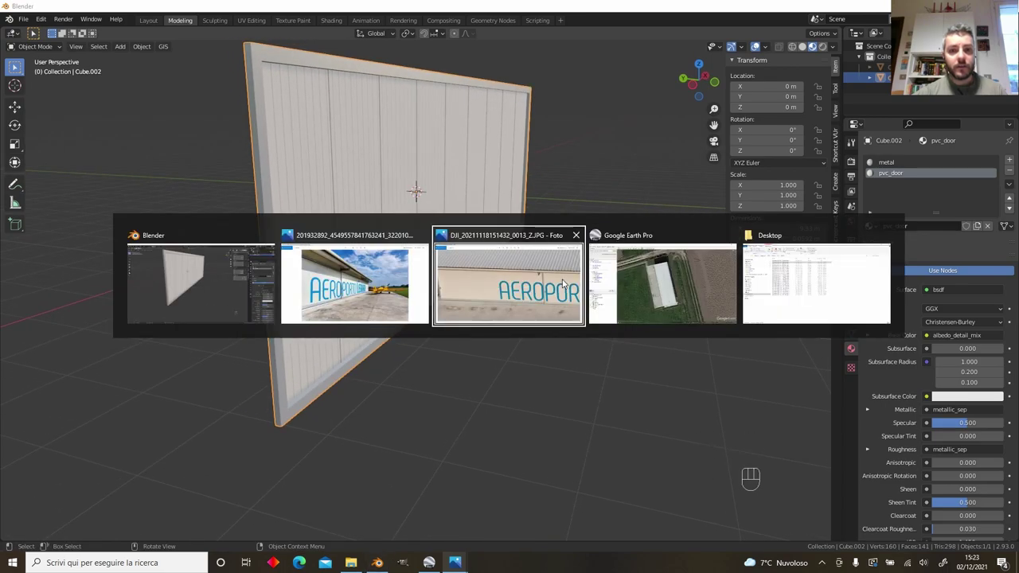
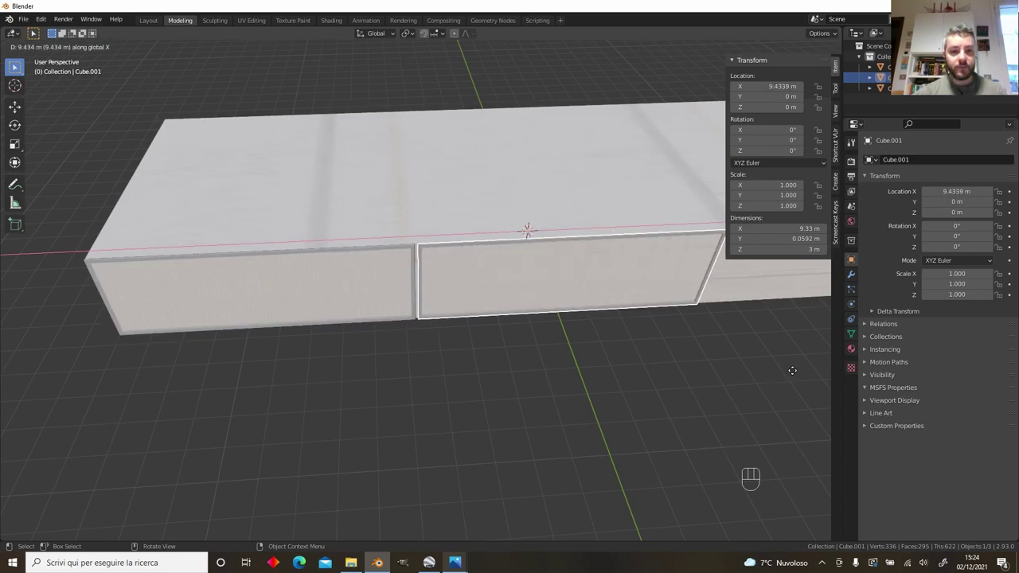
Step: Duplicate the door panel with Shift+D and slide the copy along X beside the others
scroll("up", 3)
middle_click(594, 344)
scroll("down", 3)
left_click_drag(564, 276, 524, 283)
key("shift+d")
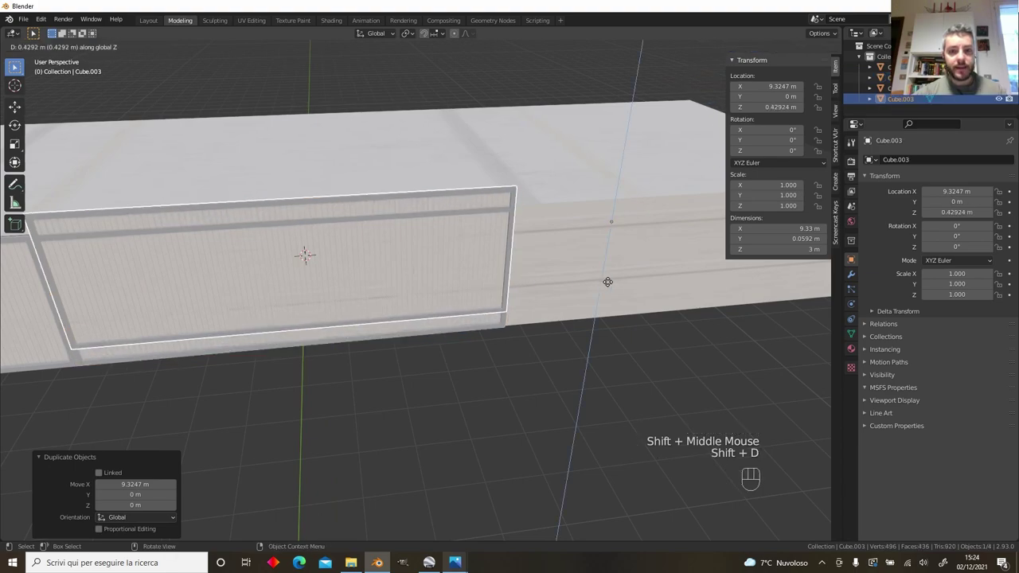
key("g")
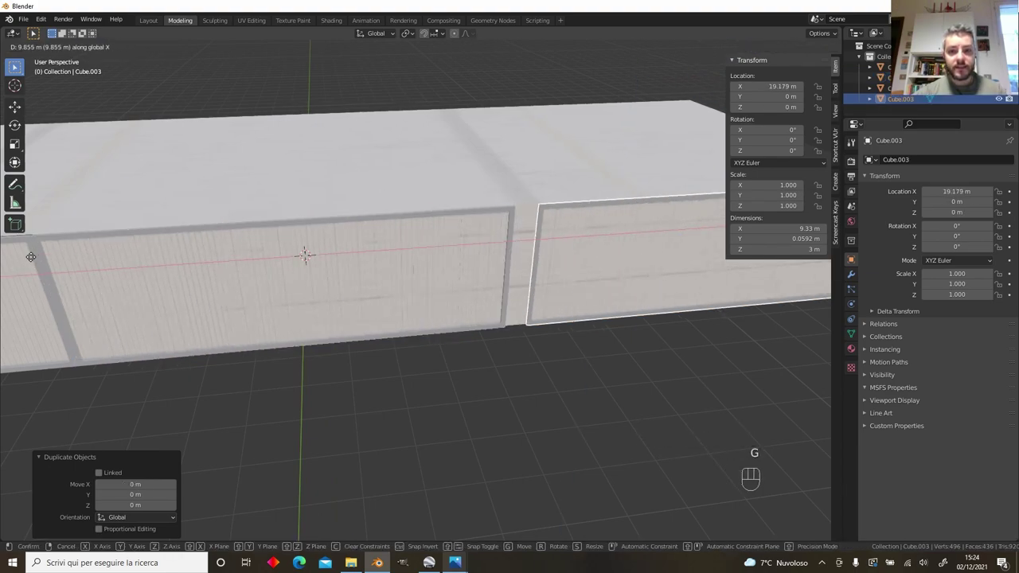
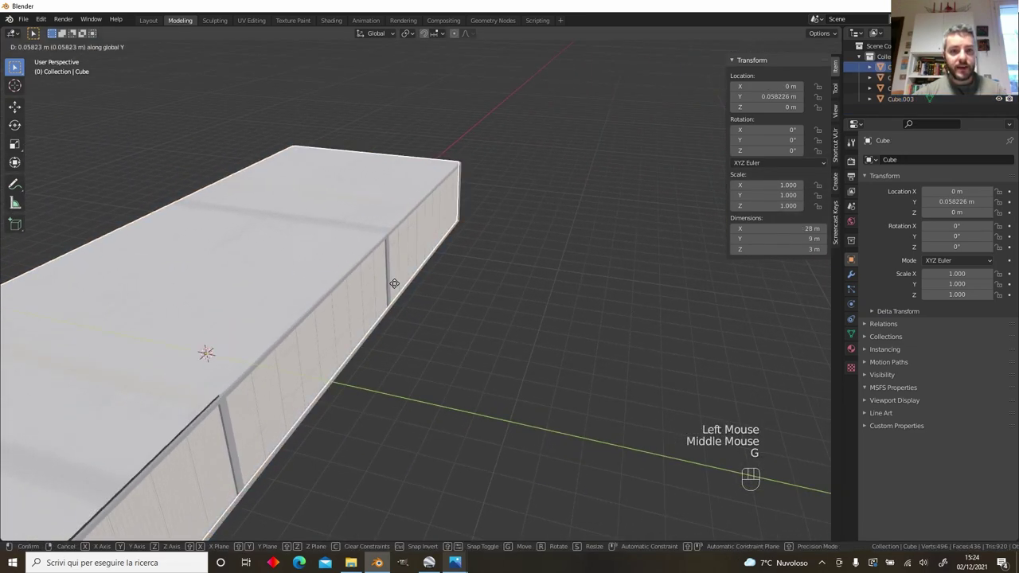
Step: Shift the hangar box 0.22524 m along Y toward the door panels
left_click_drag(447, 298, 285, 297)
scroll("up", 3)
Step: Review the AEROPORTO LEGNAGO wall photo and return to the Blender hangar model
left_click_drag(357, 200, 406, 210)
left_click(406, 210)
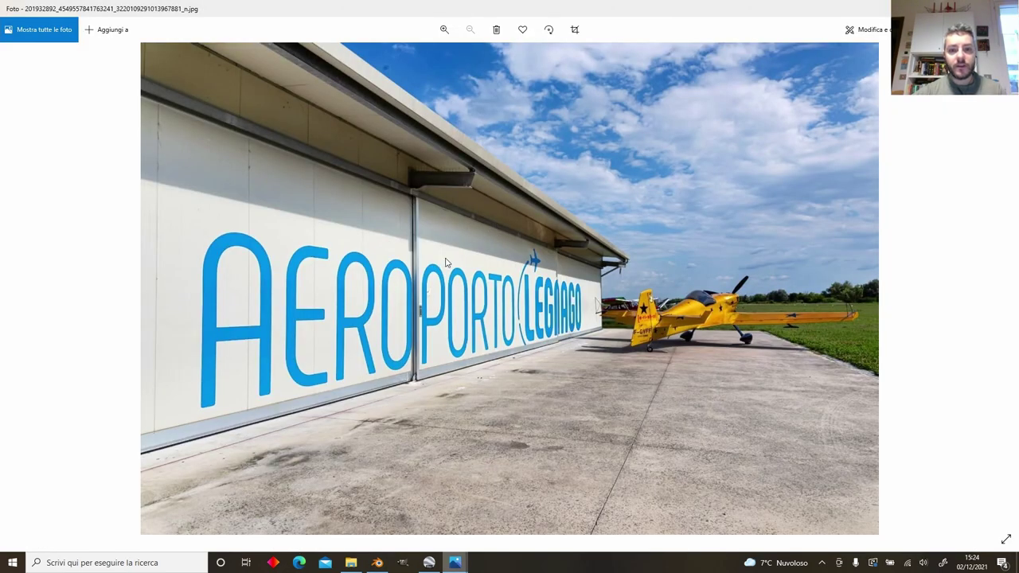
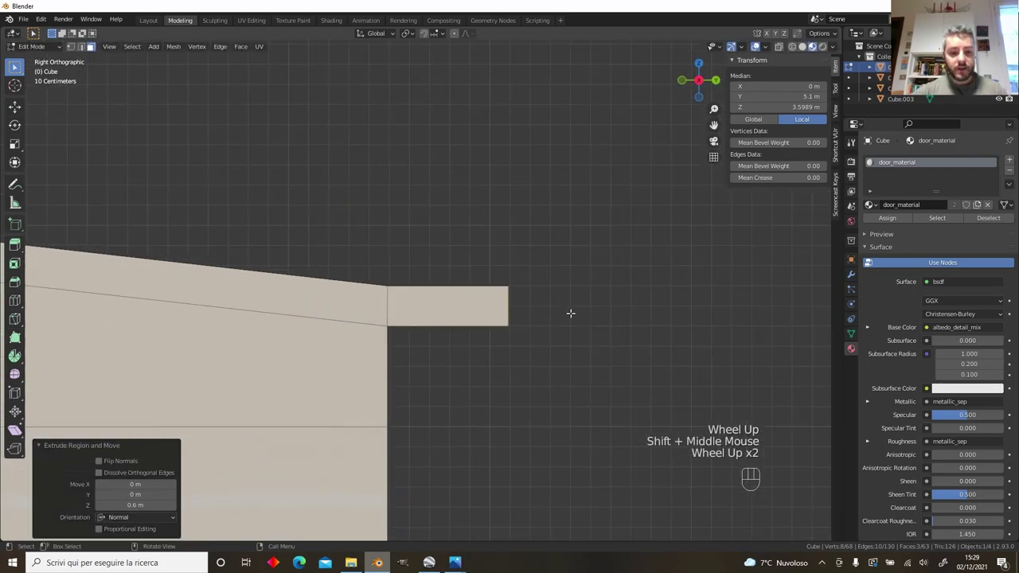
Step: Lower the 0.6 m extruded roof eave slightly along Z to form the overhang
key("g")
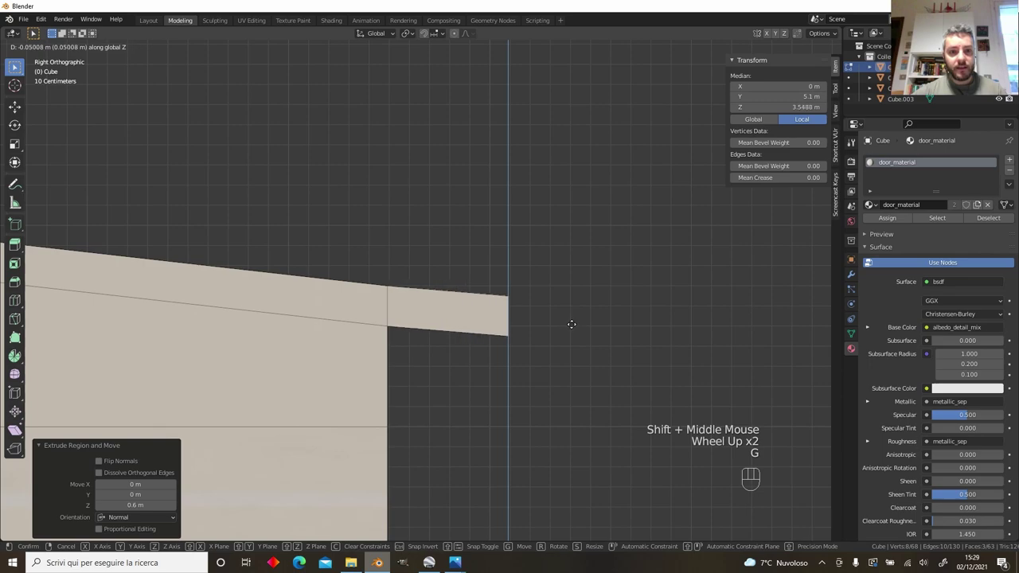
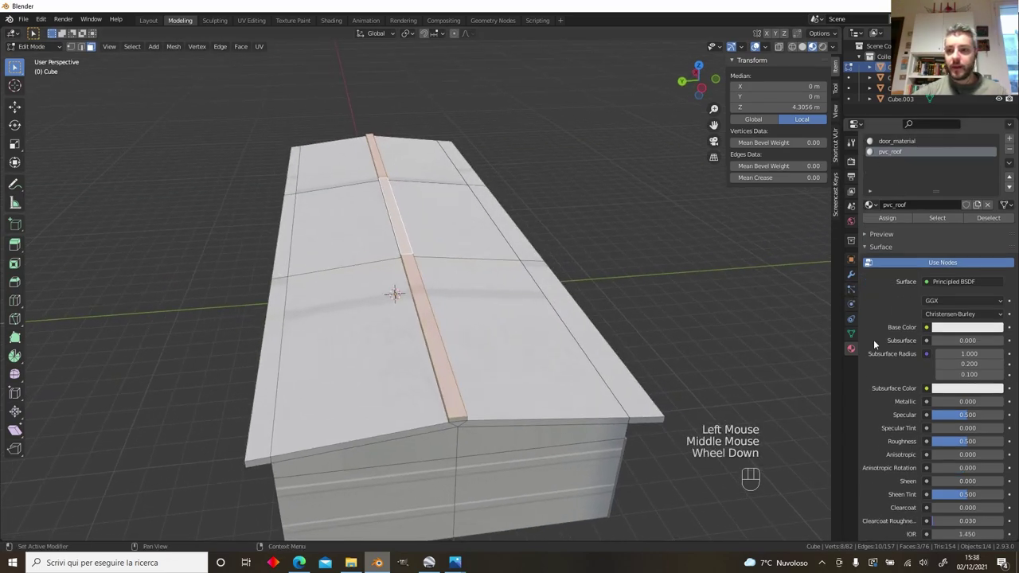
Step: Load the roofing PVC albedo and comp TIF textures into the roof material's MSFS texture maps
scroll("down", 3)
left_click_drag(969, 495, 946, 437)
scroll("down", 3)
left_click_drag(985, 284, 667, 468)
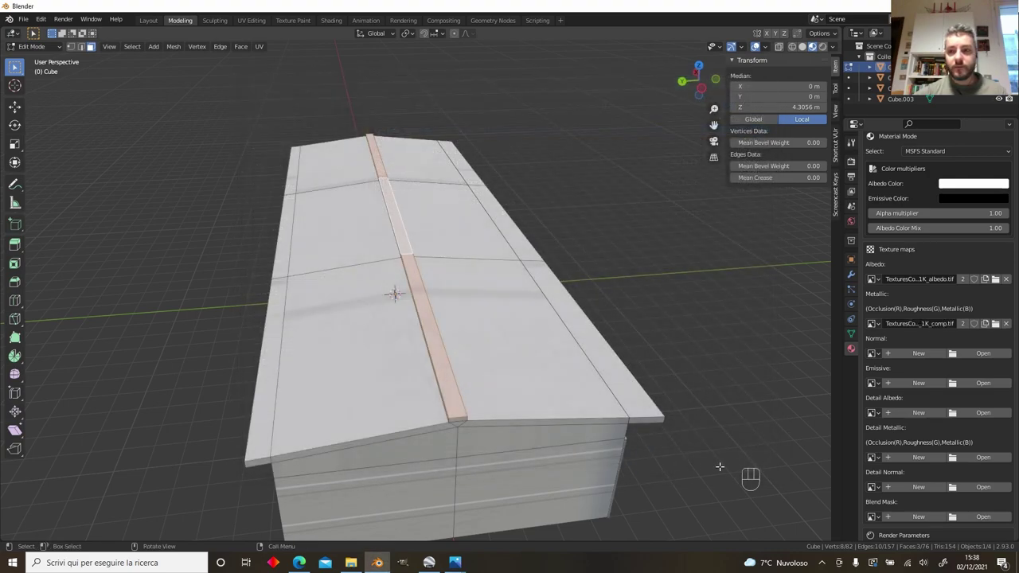
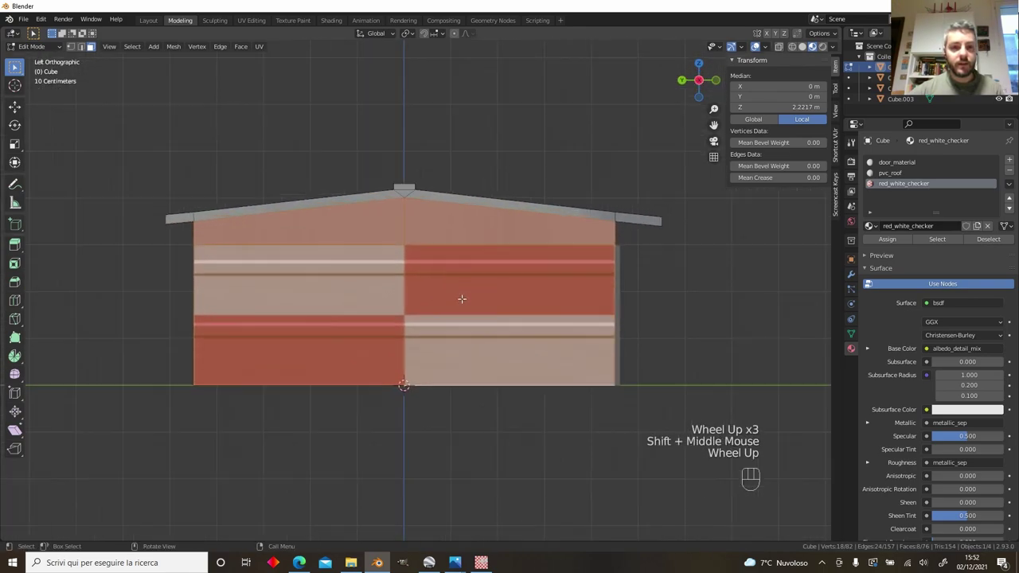
Step: UV-map the wall faces for the red-white checker material and recentre the left view on the hangar
key("u")
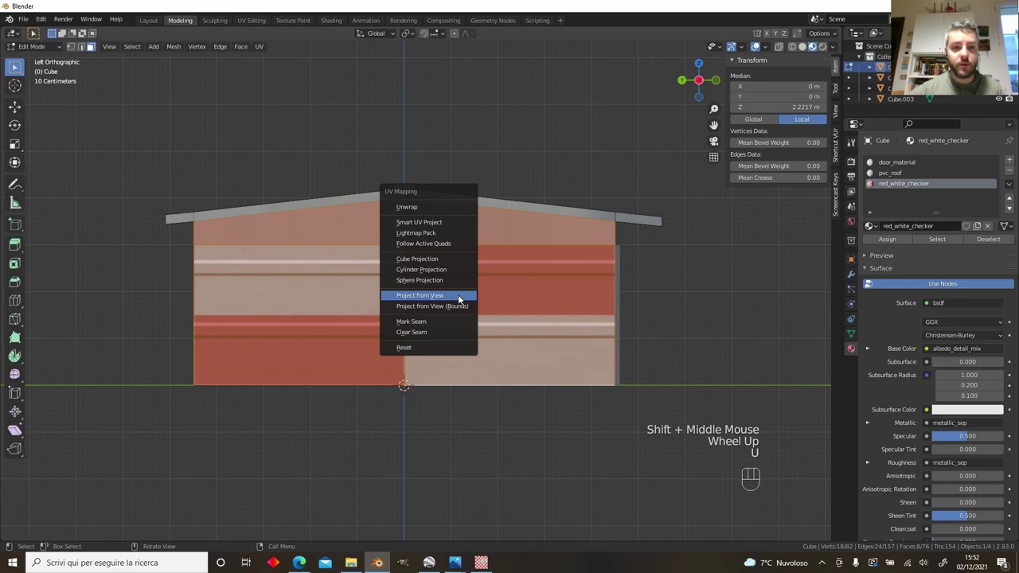
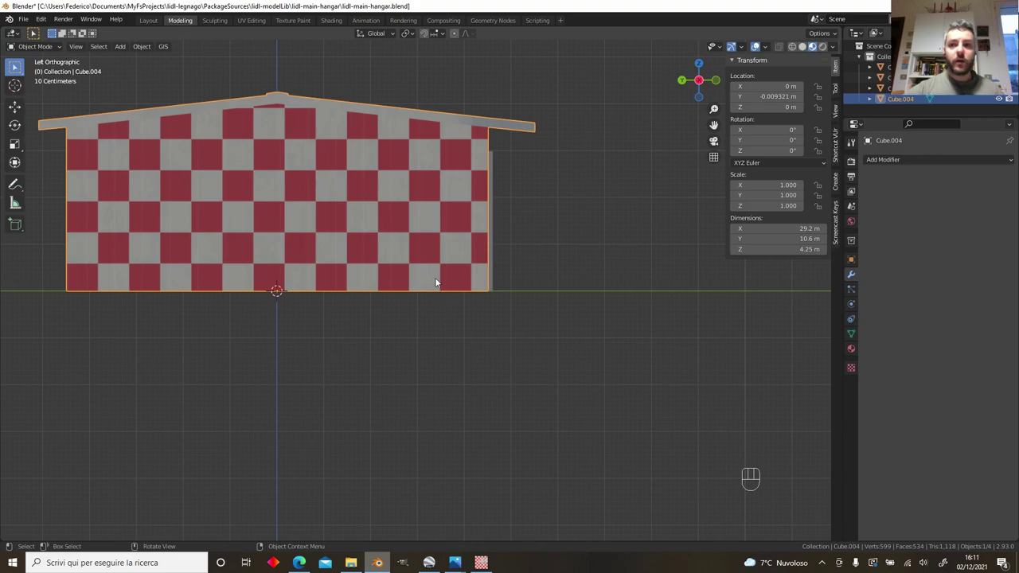
left_click_drag(432, 255, 459, 296)
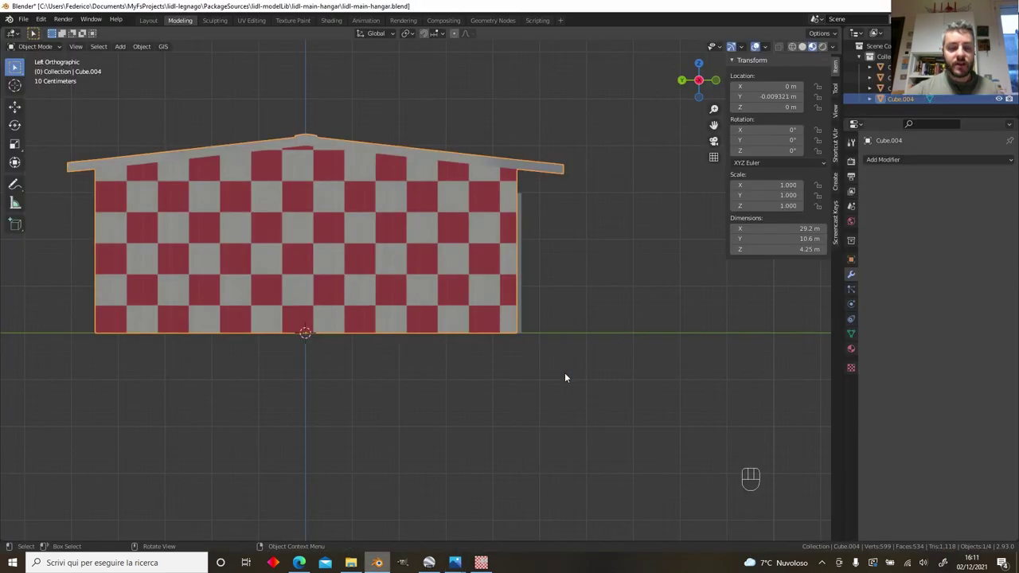
scroll("up", 3)
Step: Edit the separated door wall Cube.005 and confirm the slid edge loop outlining the door opening
left_click(491, 286)
key("Tab")
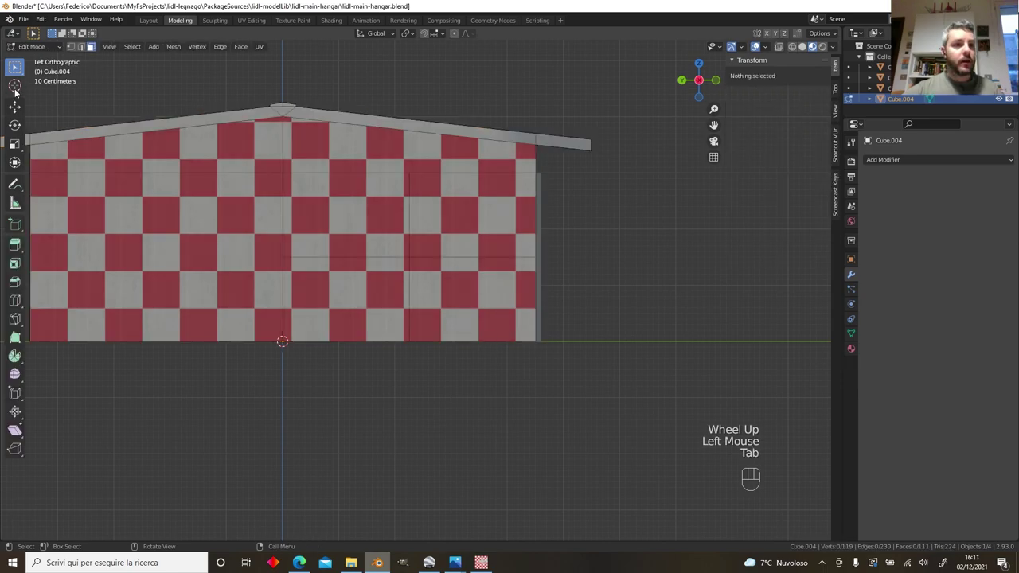
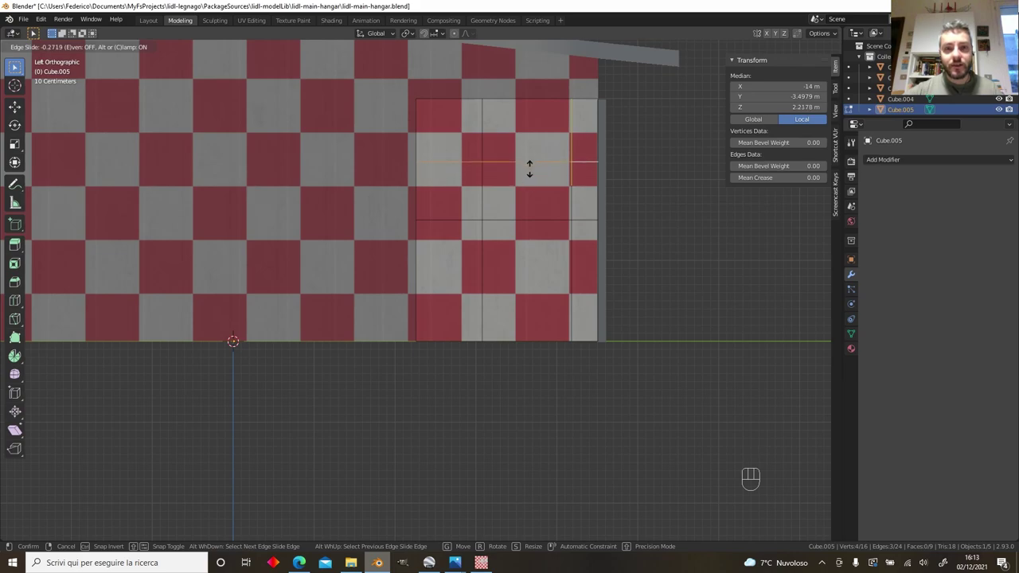
scroll("down", 3)
left_click(98, 44)
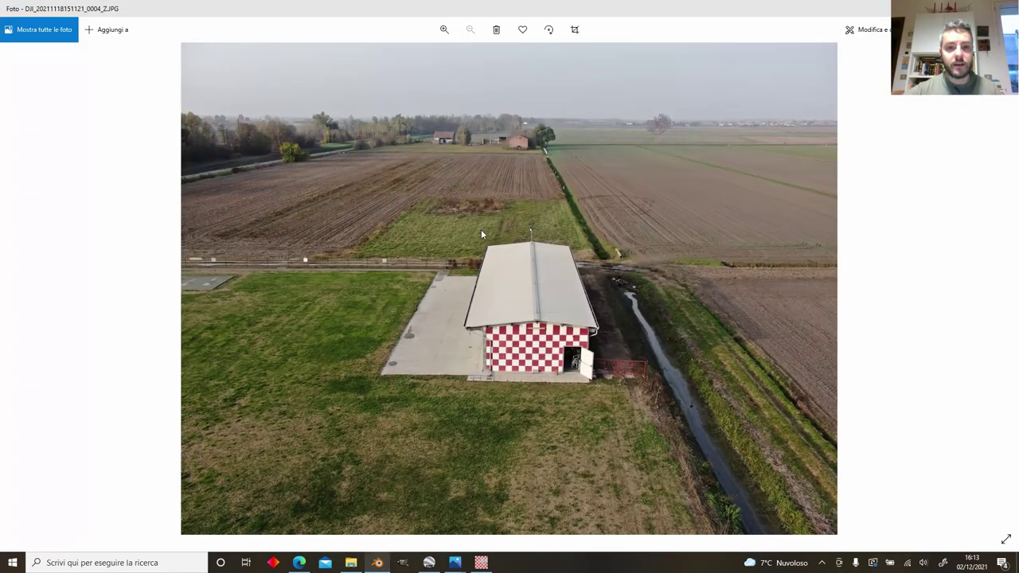
Step: Return from the reference photo to the hangar model's door section in the viewport
left_click(483, 234)
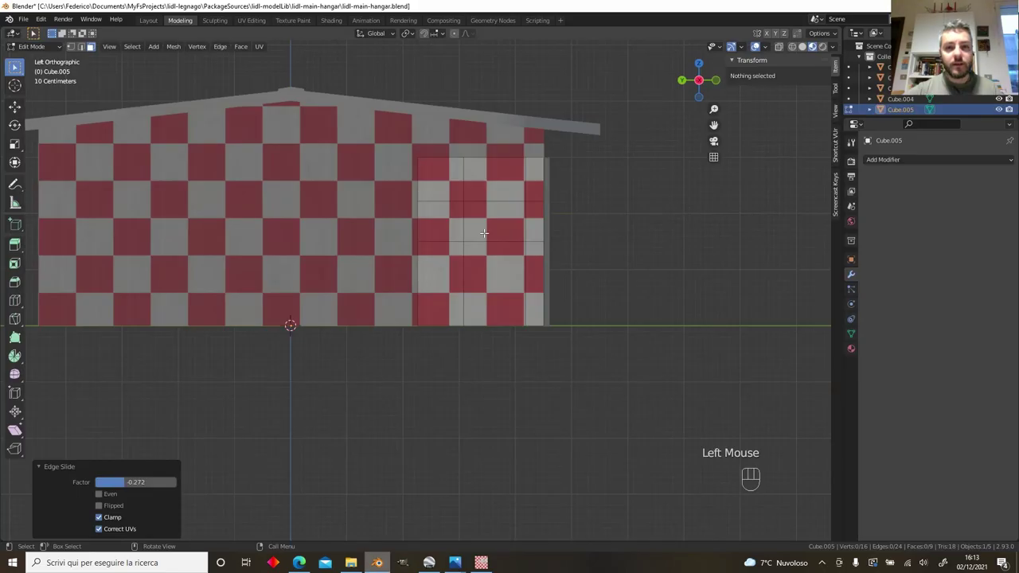
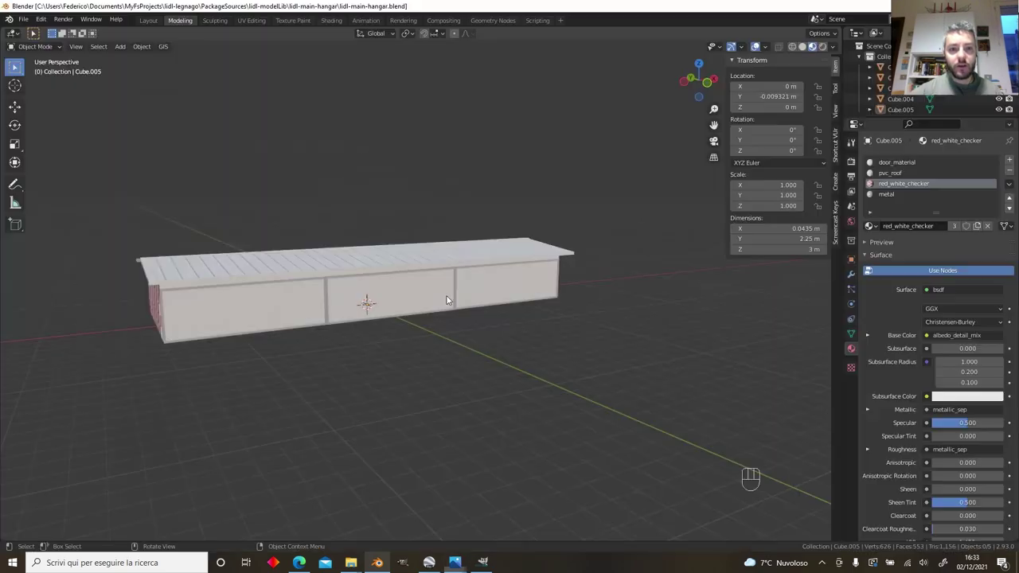
Step: Orbit toward the hangar's long wall and select the joined door object Cube.003
scroll("up", 3)
left_click_drag(347, 283, 481, 249)
left_click(277, 266)
key("Tab")
scroll("down", 3)
left_click_drag(559, 225, 541, 226)
left_click_drag(540, 225, 542, 222)
left_click(515, 333)
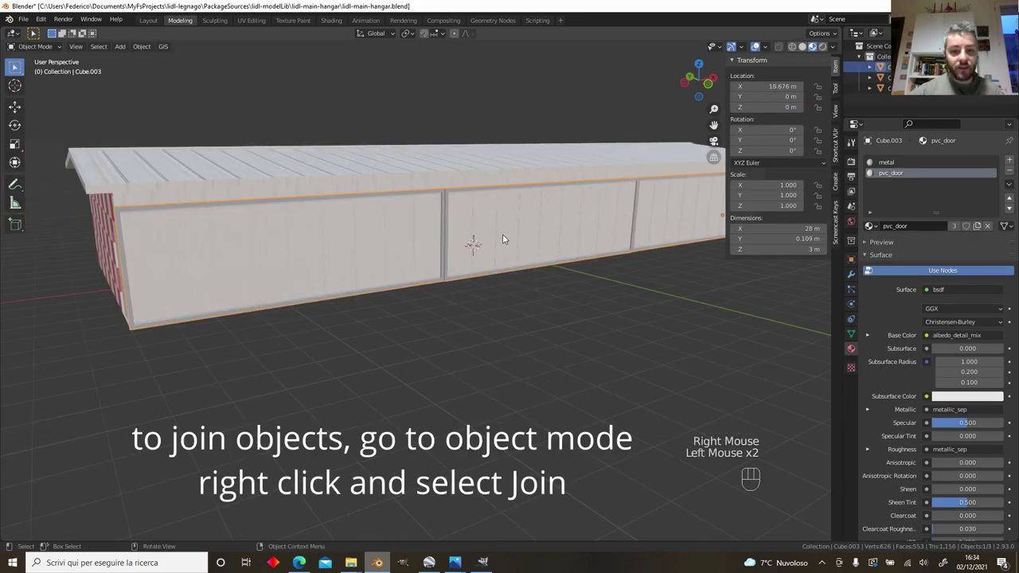
Step: Undo an accidental hide of the door object and start moving it along the wall
key("h")
key("ctrl+z")
key("g")
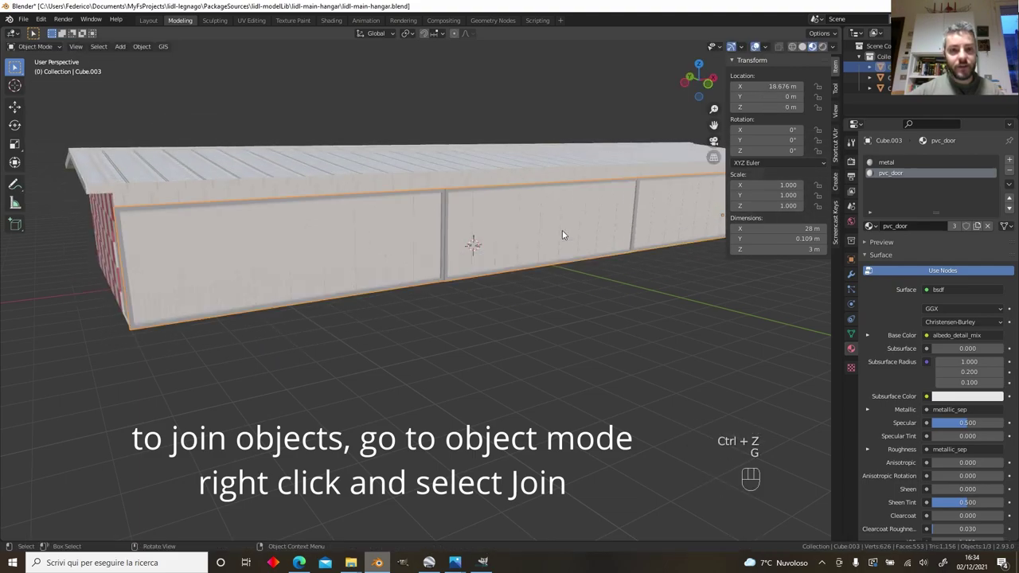
middle_click(494, 257)
Step: Edit Cube.003's mesh and scroll its material settings for the MSFS Decal logo material
key("Tab")
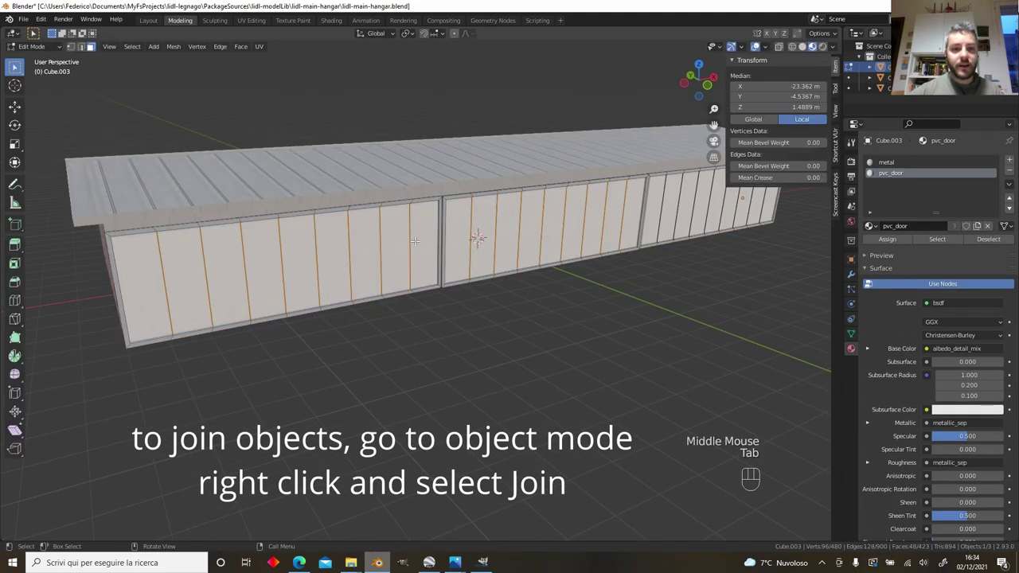
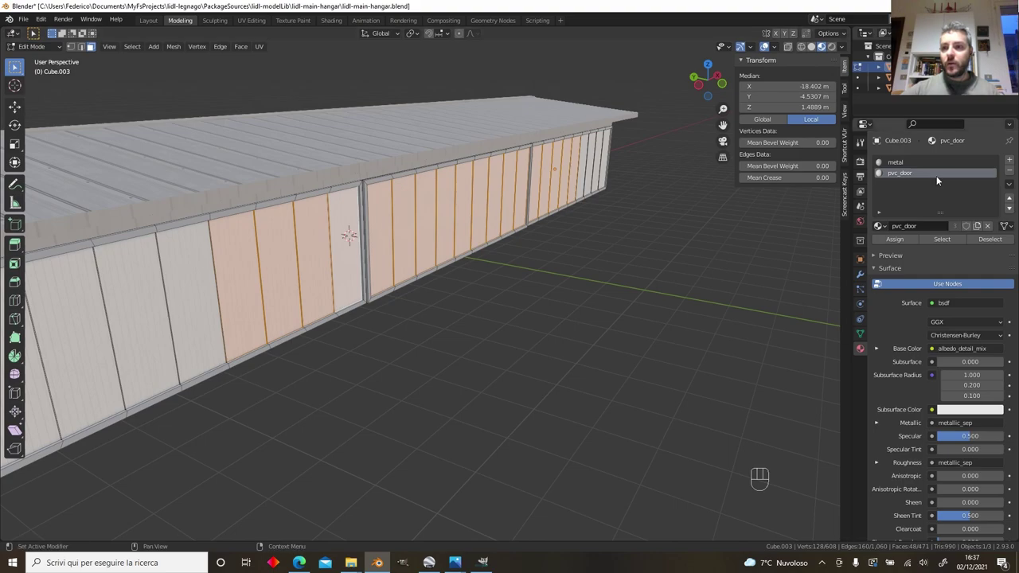
left_click_drag(1015, 163, 922, 396)
scroll("up", 3)
scroll("down", 3)
scroll("down", 3)
left_click_drag(942, 493, 942, 419)
scroll("down", 3)
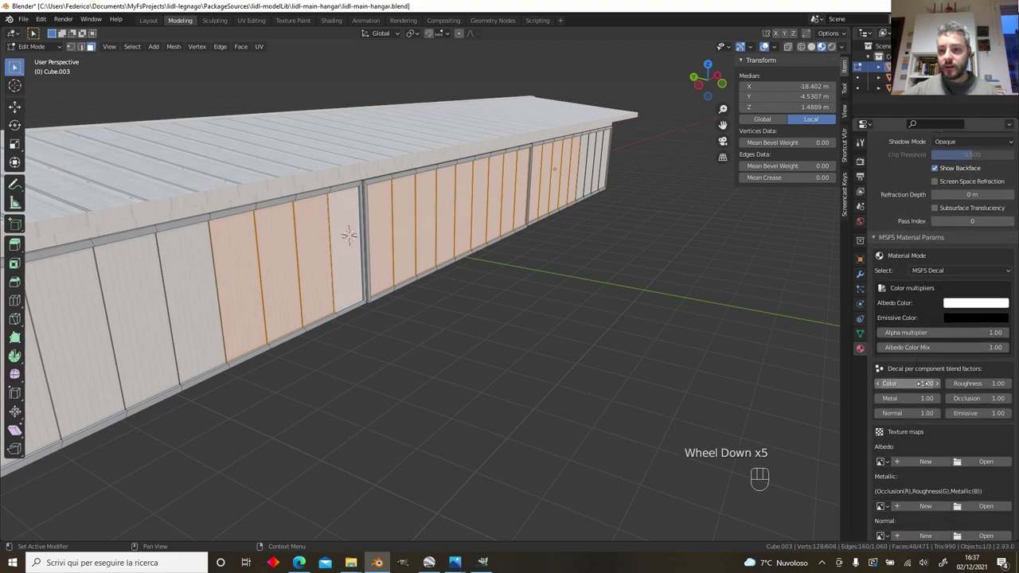
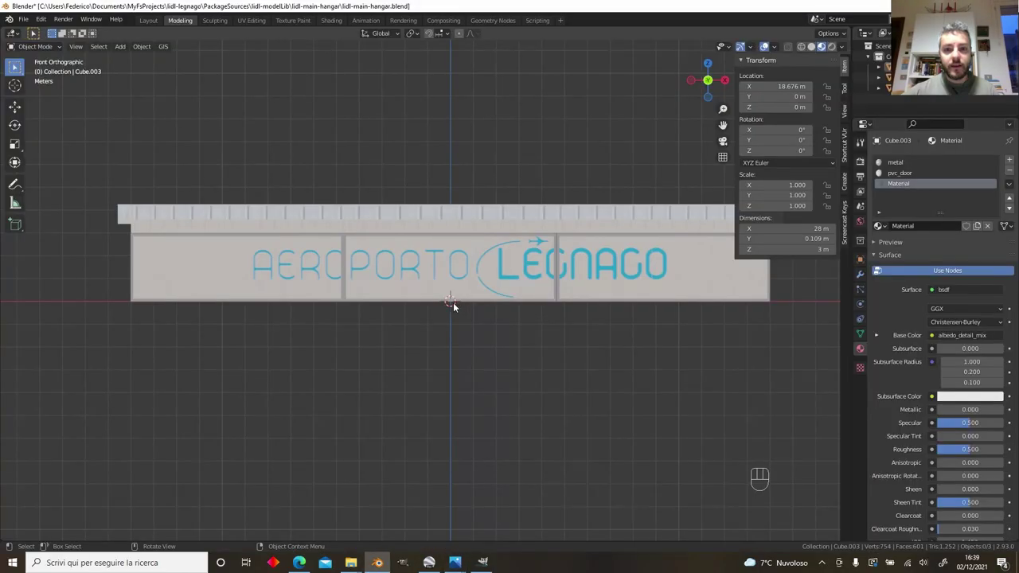
left_click_drag(478, 299, 508, 326)
scroll("down", 3)
scroll("up", 3)
left_click_drag(507, 298, 415, 240)
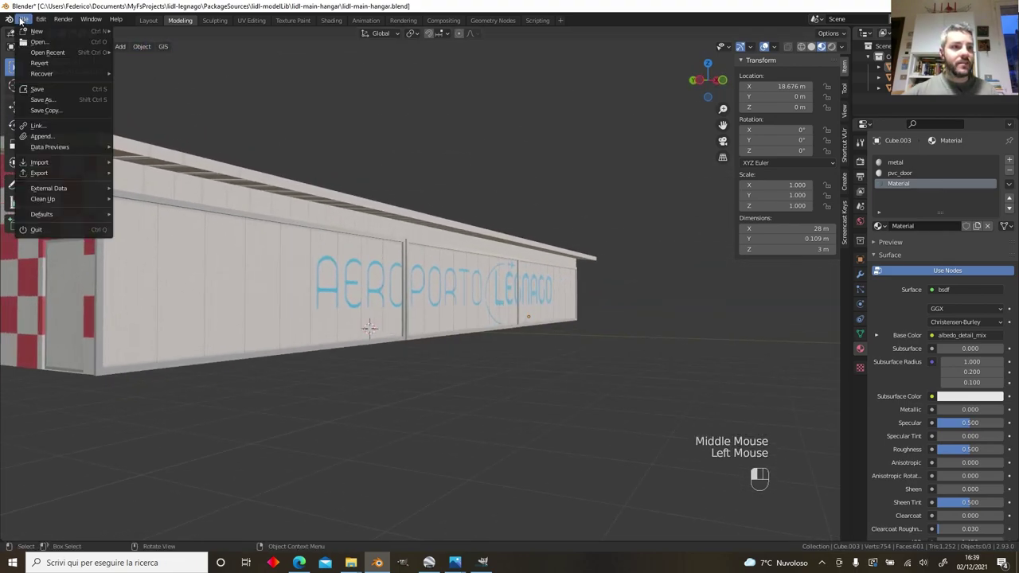
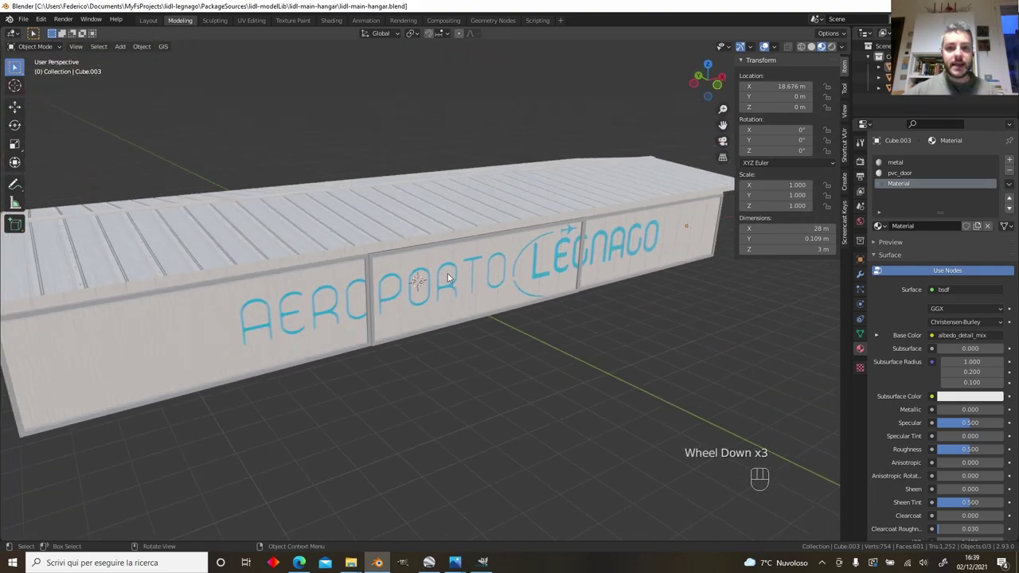
scroll("down", 3)
left_click_drag(562, 277, 510, 276)
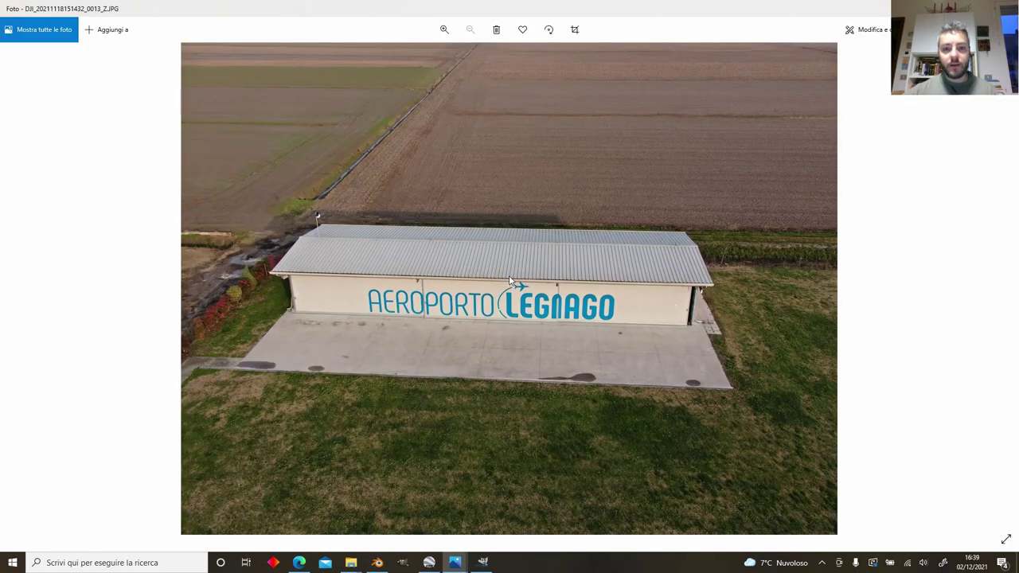
middle_click(516, 277)
scroll("down", 3)
left_click_drag(522, 311, 563, 315)
Step: Select every hangar part and apply all transforms so location reads 0 m on each axis
key("a")
scroll("down", 3)
key("ctrl+a")
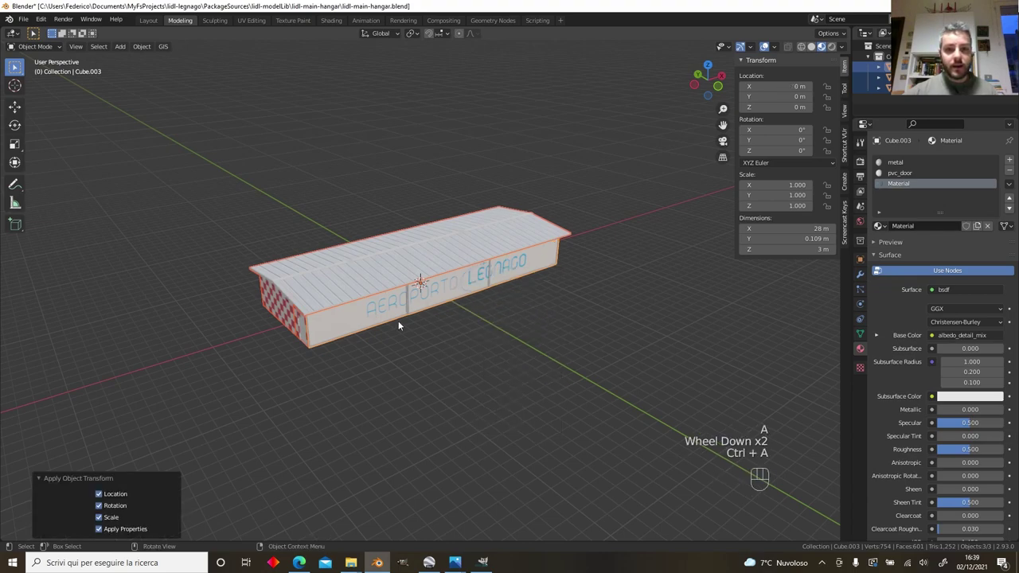
left_click_drag(23, 26, 675, 476)
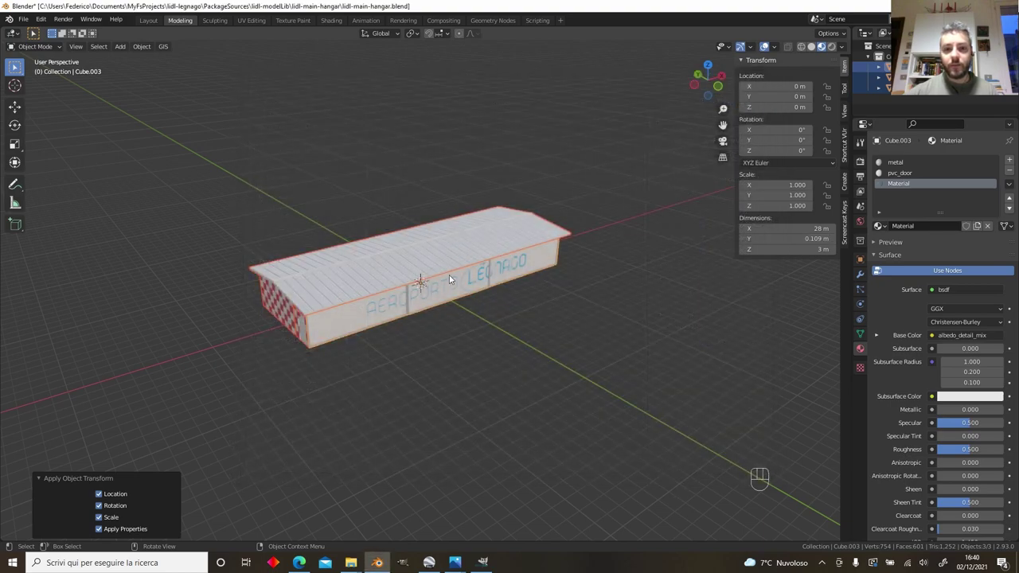